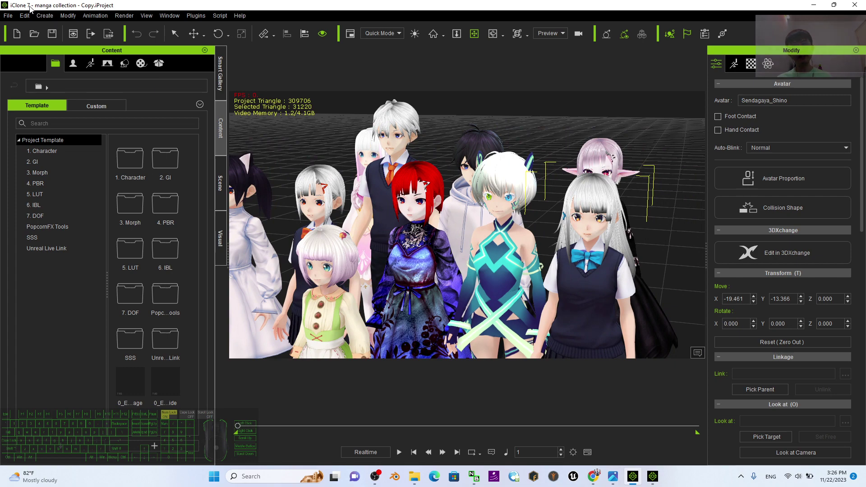
Step: Move the camera in close on the silver-haired schoolgirl's face
{"action": "double_click", "coordinate": [607, 225]}
{"action": "left_click", "coordinate": [598, 226]}
{"action": "key", "text": "x"}
{"action": "left_click", "coordinate": [618, 225]}
{"action": "scroll", "scroll_direction": "up", "scroll_amount": 3}
{"action": "key", "text": "x"}
{"action": "left_click", "coordinate": [535, 194]}
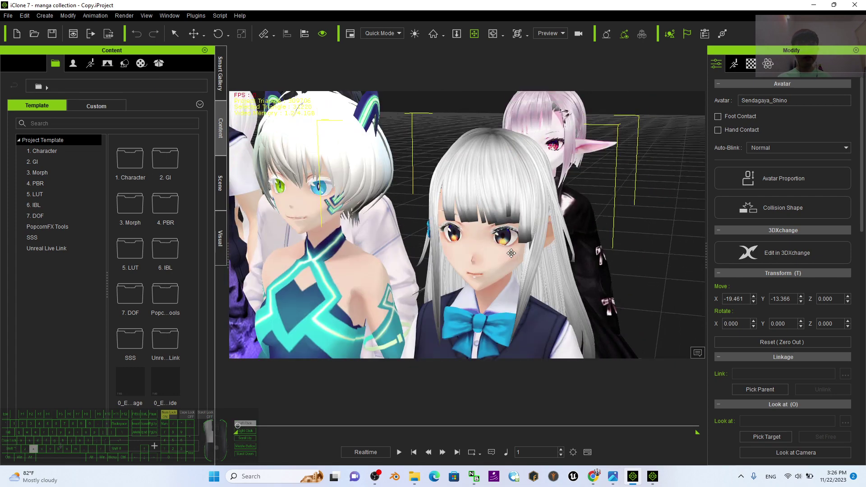
{"action": "key", "text": "c"}
{"action": "left_click", "coordinate": [507, 258]}
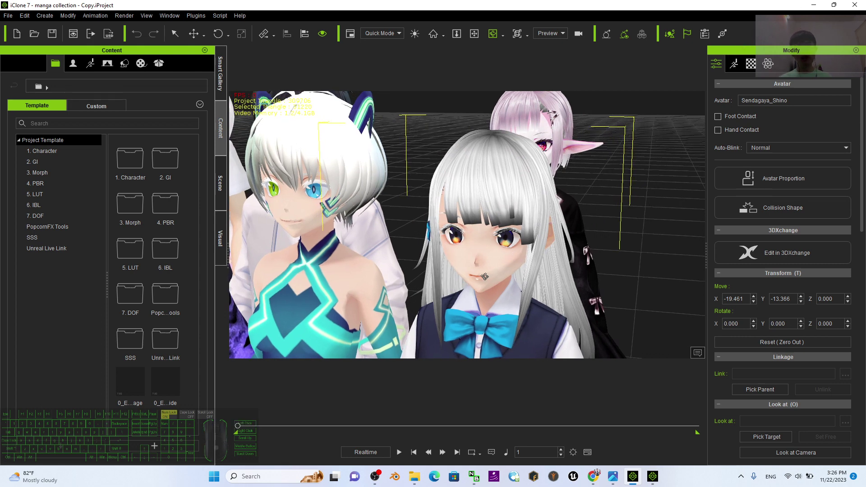
Step: Show the character's Animation tools in the Modify panel
{"action": "left_click", "coordinate": [740, 64]}
{"action": "left_click", "coordinate": [737, 65]}
{"action": "left_click", "coordinate": [737, 66]}
{"action": "scroll", "scroll_direction": "down", "scroll_amount": 3}
Step: Review the girl's Face morph sliders in Morph Animator, dragging several of them, then close it
{"action": "left_click", "coordinate": [803, 399]}
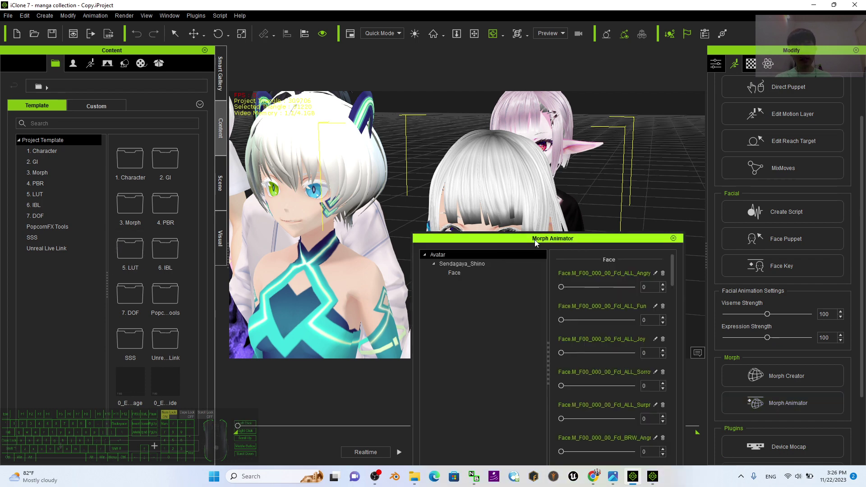
{"action": "left_click_drag", "start_coordinate": [537, 241], "coordinate": [228, 124]}
{"action": "scroll", "scroll_direction": "up", "scroll_amount": 3}
{"action": "scroll", "scroll_direction": "down", "scroll_amount": 3}
{"action": "left_click_drag", "start_coordinate": [248, 206], "coordinate": [137, 204]}
{"action": "left_click_drag", "start_coordinate": [251, 240], "coordinate": [163, 243]}
{"action": "left_click_drag", "start_coordinate": [249, 306], "coordinate": [176, 255]}
{"action": "left_click_drag", "start_coordinate": [251, 175], "coordinate": [175, 165]}
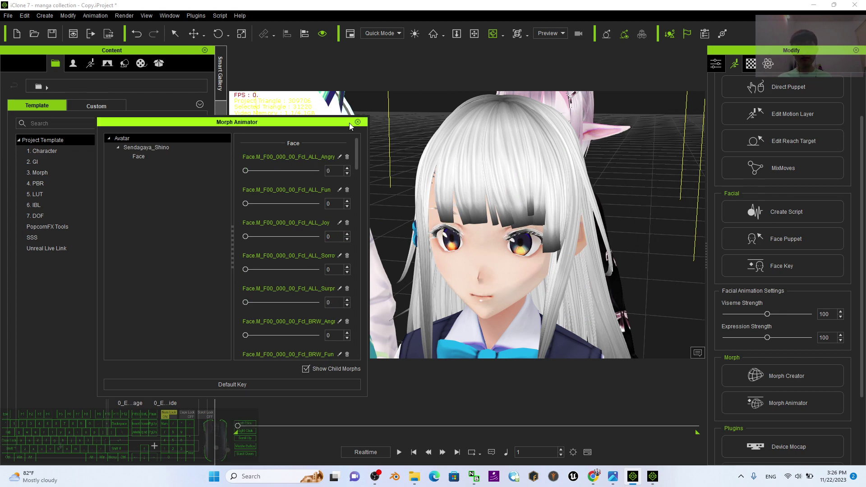
{"action": "left_click", "coordinate": [360, 125]}
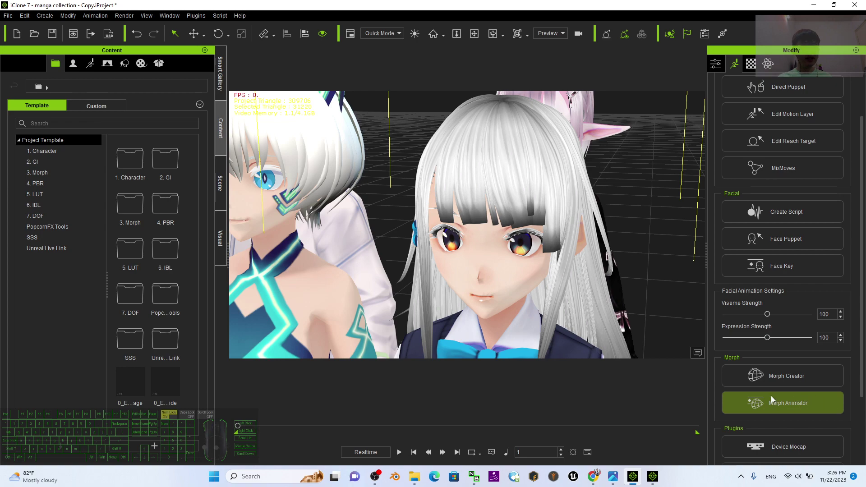
Step: Move in closer and orbit the view around the girl's face
{"action": "scroll", "scroll_direction": "down", "scroll_amount": 3}
{"action": "key", "text": "c"}
{"action": "left_click_drag", "start_coordinate": [502, 243], "coordinate": [500, 218]}
{"action": "scroll", "scroll_direction": "up", "scroll_amount": 3}
{"action": "scroll", "scroll_direction": "down", "scroll_amount": 3}
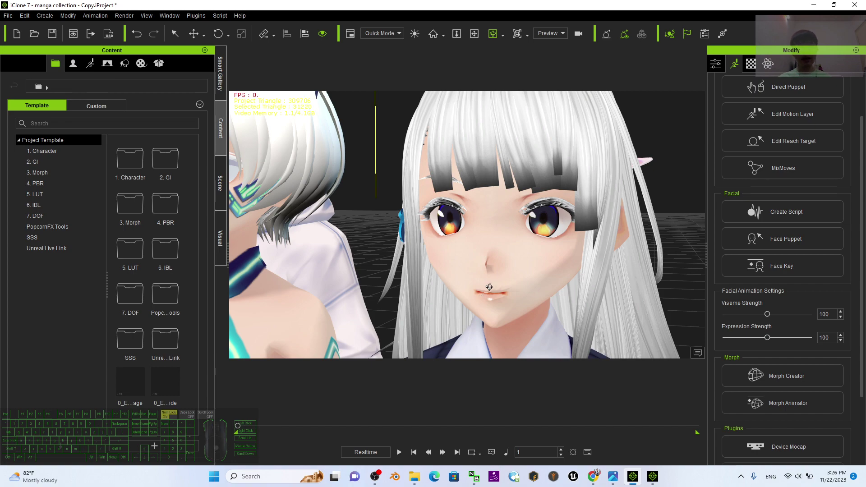
{"action": "key", "text": "c"}
{"action": "left_click_drag", "start_coordinate": [488, 301], "coordinate": [476, 323]}
{"action": "key", "text": "x"}
{"action": "left_click_drag", "start_coordinate": [589, 283], "coordinate": [564, 281]}
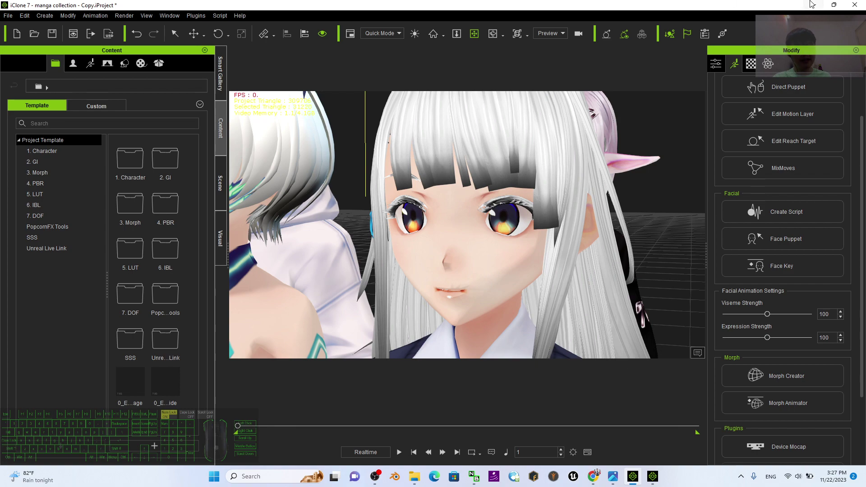
Step: Switch over to the Manga Collection Pack 01 marketplace page
{"action": "left_click", "coordinate": [819, 1]}
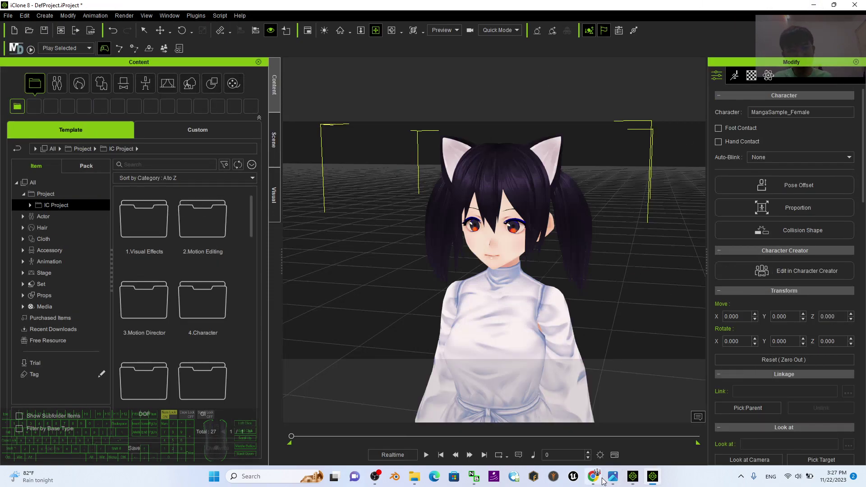
{"action": "left_click", "coordinate": [603, 478]}
{"action": "left_click", "coordinate": [53, 141]}
Step: Look over the Manga Collection Pack 01 product page and its browse categories
{"action": "scroll", "scroll_direction": "up", "scroll_amount": 3}
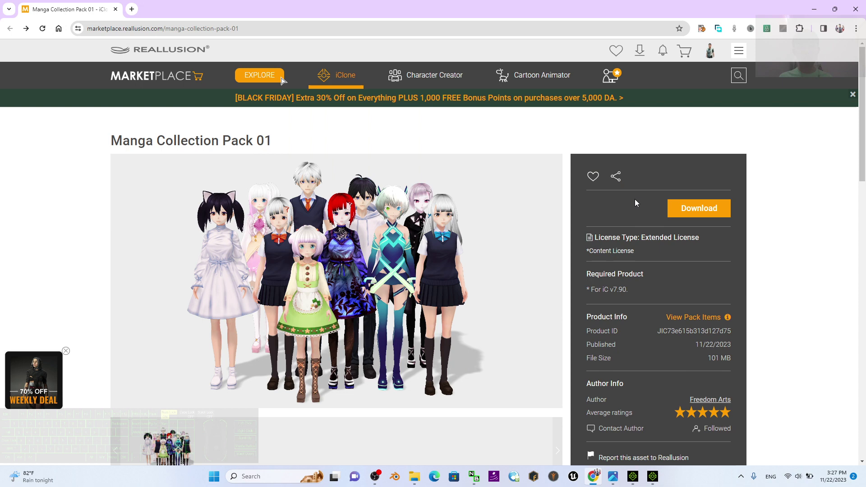
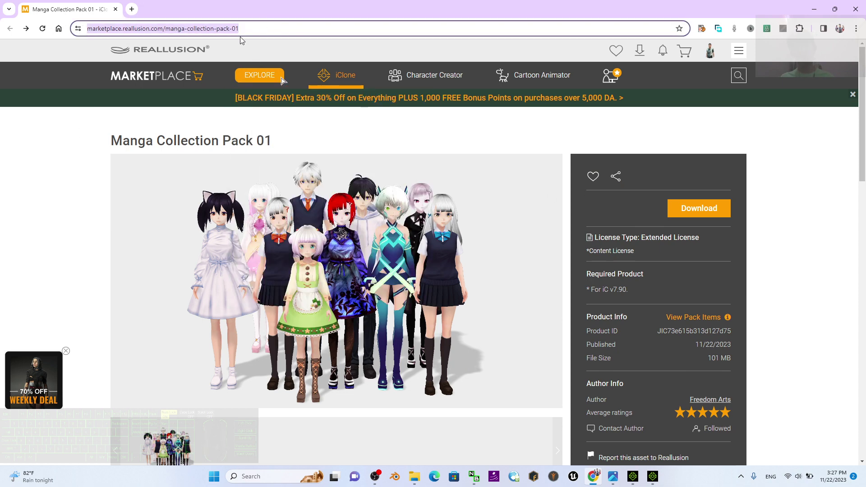
{"action": "left_click", "coordinate": [845, 213]}
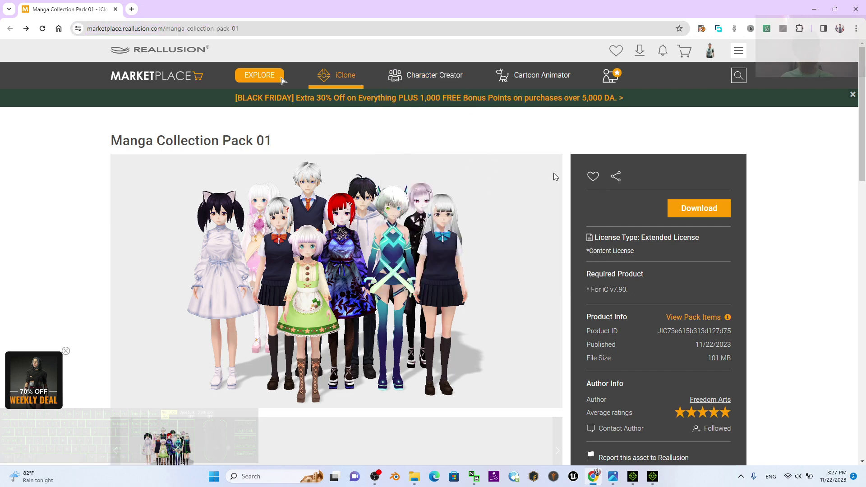
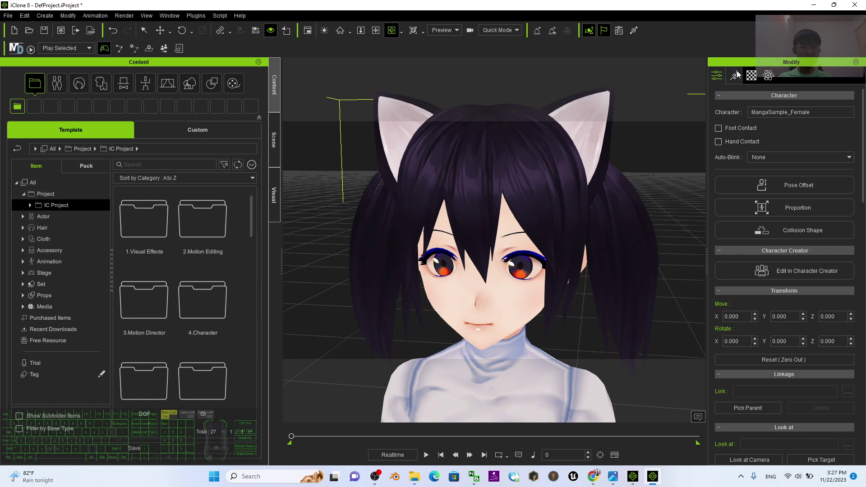
Step: Briefly check the cat-eared girl's morph sliders from the Animation tools
{"action": "left_click", "coordinate": [736, 76]}
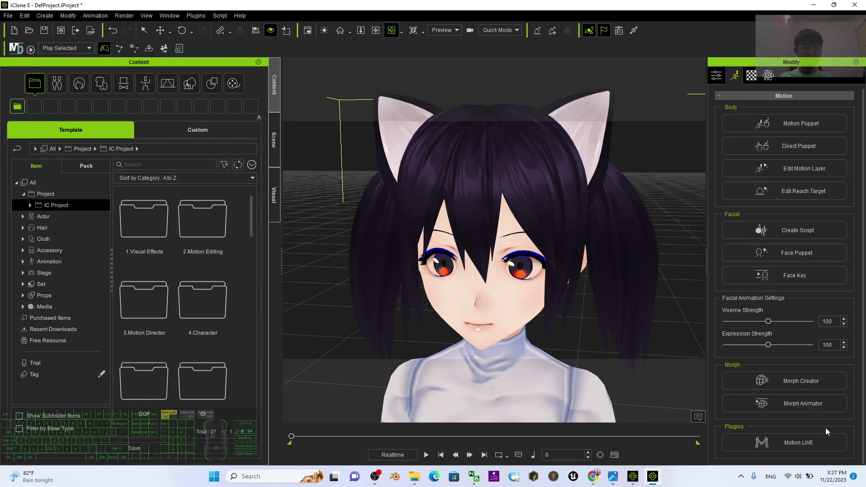
{"action": "left_click", "coordinate": [827, 414]}
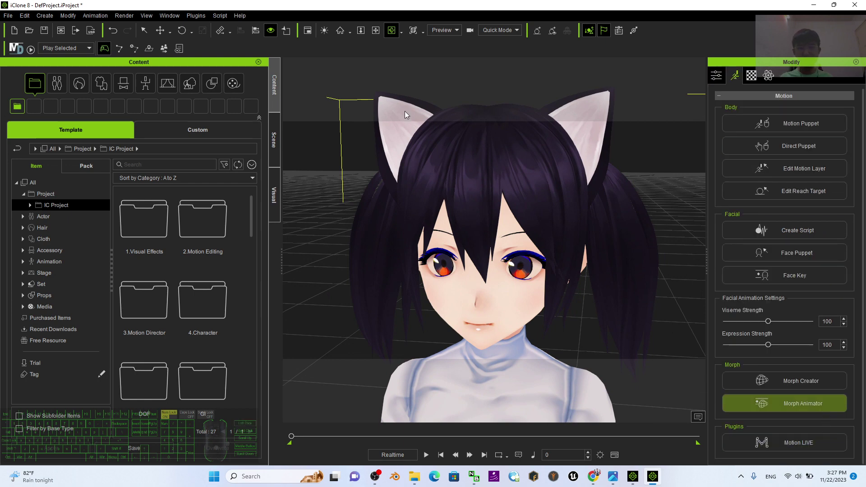
{"action": "left_click", "coordinate": [607, 218]}
{"action": "left_click_drag", "start_coordinate": [228, 201], "coordinate": [143, 202]}
{"action": "left_click_drag", "start_coordinate": [227, 238], "coordinate": [125, 241]}
{"action": "left_click", "coordinate": [339, 155]}
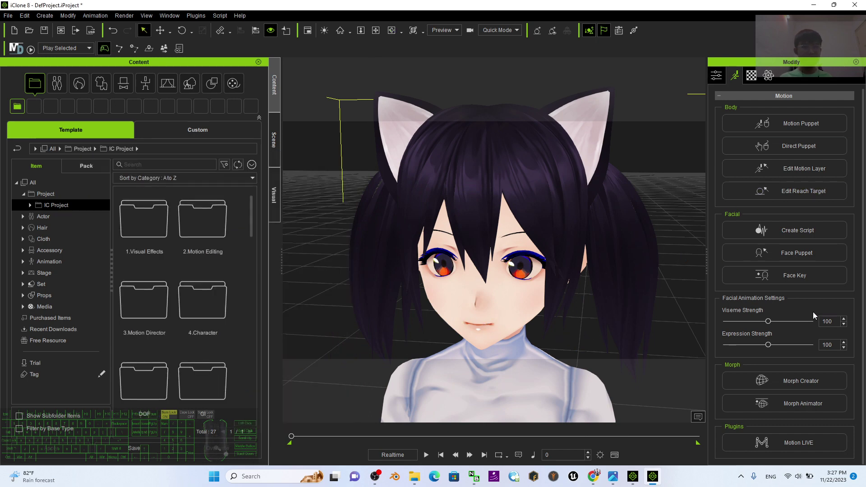
Step: Start a new facial script for the girl to choose a voice source
{"action": "left_click", "coordinate": [803, 234]}
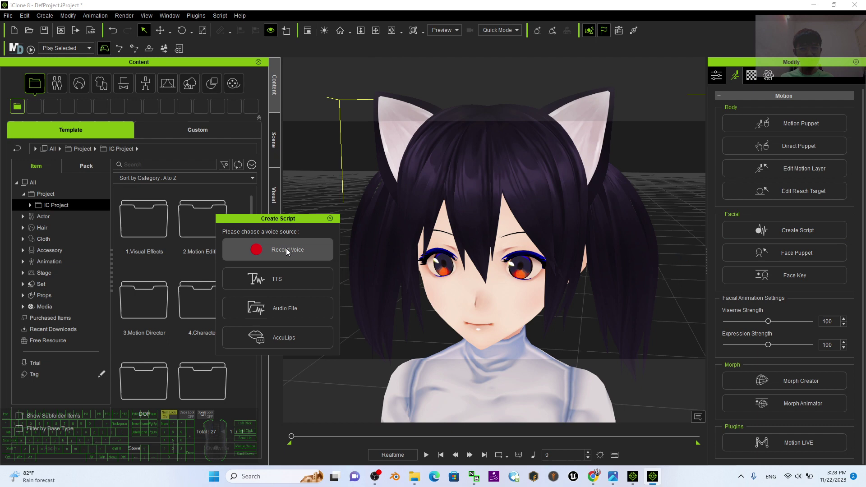
Step: Choose TTS with the Microsoft Zira voice and raise Pitch to 100
{"action": "left_click", "coordinate": [280, 284]}
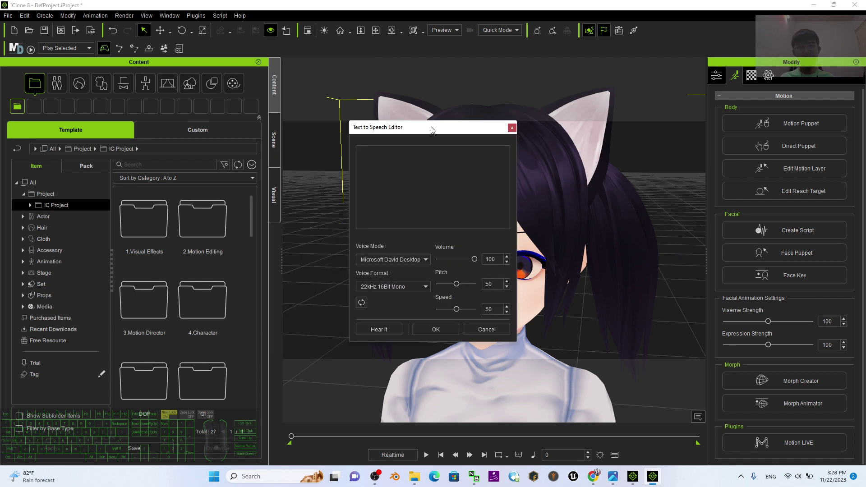
{"action": "left_click", "coordinate": [435, 127]}
{"action": "left_click", "coordinate": [229, 263]}
{"action": "left_click", "coordinate": [193, 279]}
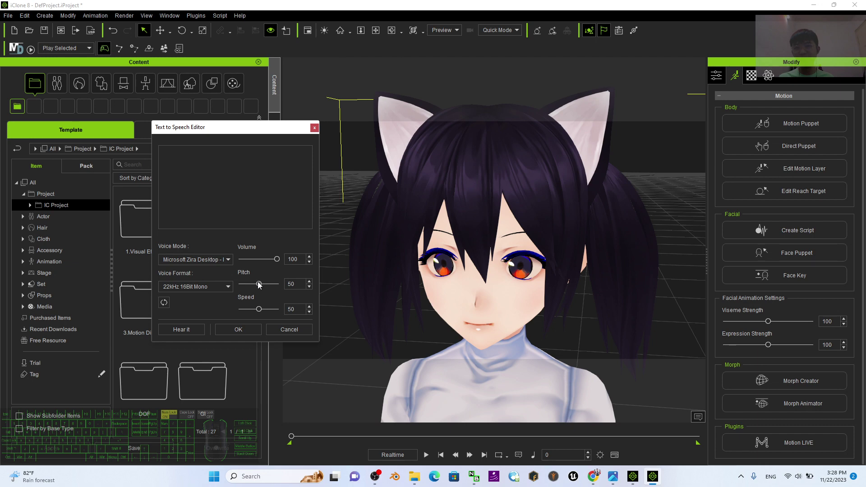
{"action": "left_click", "coordinate": [263, 286]}
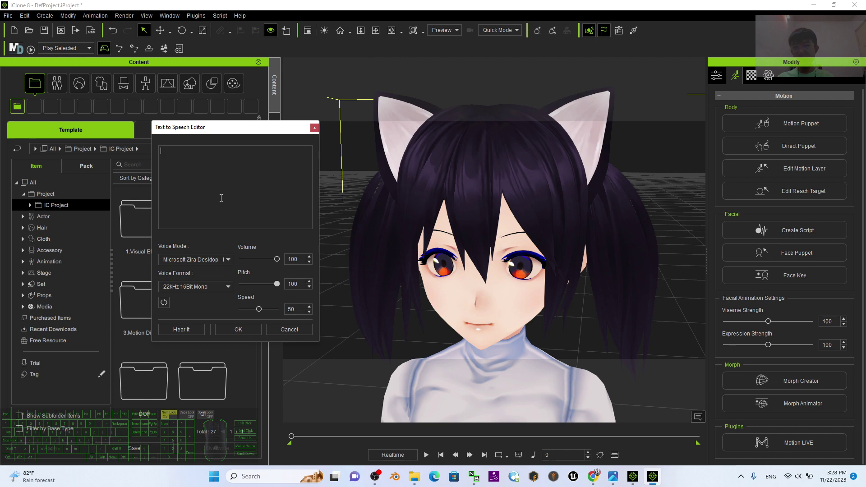
Step: Enter the line 'Testing one, two, three. Testing complete.' and confirm it
{"action": "key", "text": "space"}
{"action": "key", "text": "space"}
{"action": "key", "text": "space"}
{"action": "key", "text": "BackSpace"}
{"action": "key", "text": "BackSpace"}
{"action": "key", "text": ","}
{"action": "key", "text": "space"}
{"action": "key", "text": "BackSpace"}
{"action": "key", "text": "BackSpace"}
{"action": "key", "text": "BackSpace"}
{"action": "key", "text": "space"}
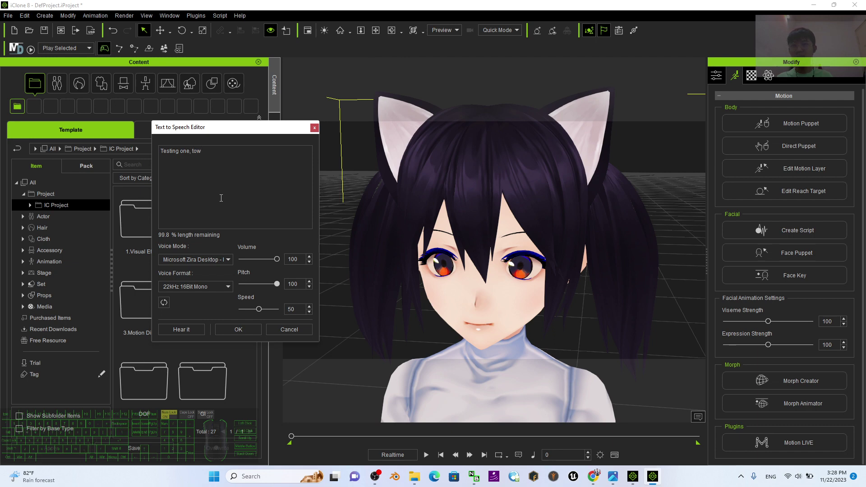
{"action": "key", "text": "space"}
{"action": "key", "text": "BackSpace"}
{"action": "key", "text": "BackSpace"}
{"action": "key", "text": "space"}
{"action": "key", "text": "space"}
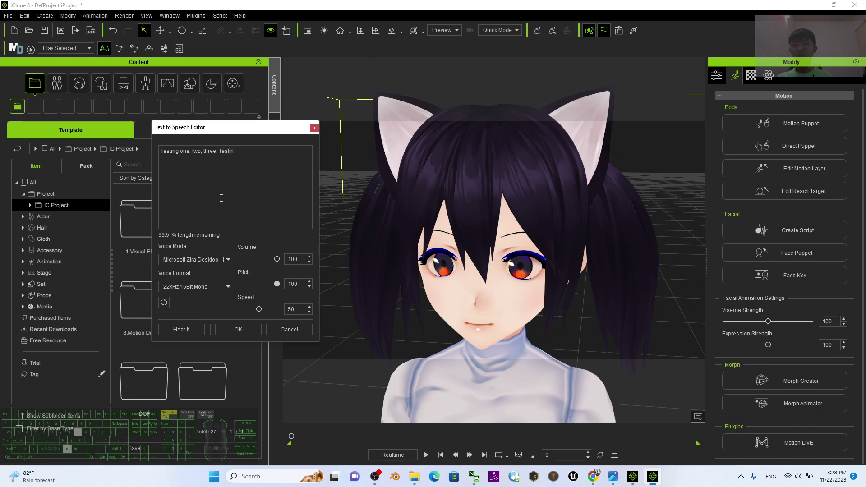
{"action": "key", "text": "space"}
{"action": "right_click", "coordinate": [342, 148]}
{"action": "key", "text": "."}
{"action": "left_click", "coordinate": [248, 340]}
{"action": "left_click", "coordinate": [247, 335]}
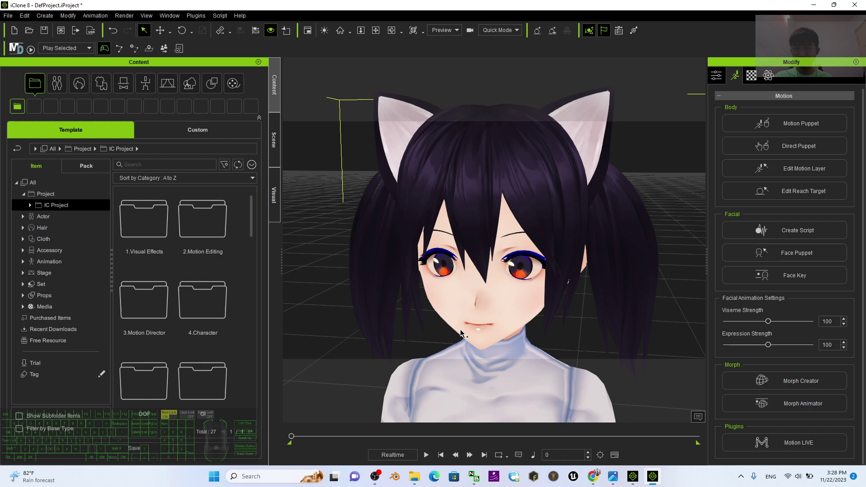
Step: Play back the girl speaking her line with lip-sync, stopping at frame 315
{"action": "left_click", "coordinate": [429, 457]}
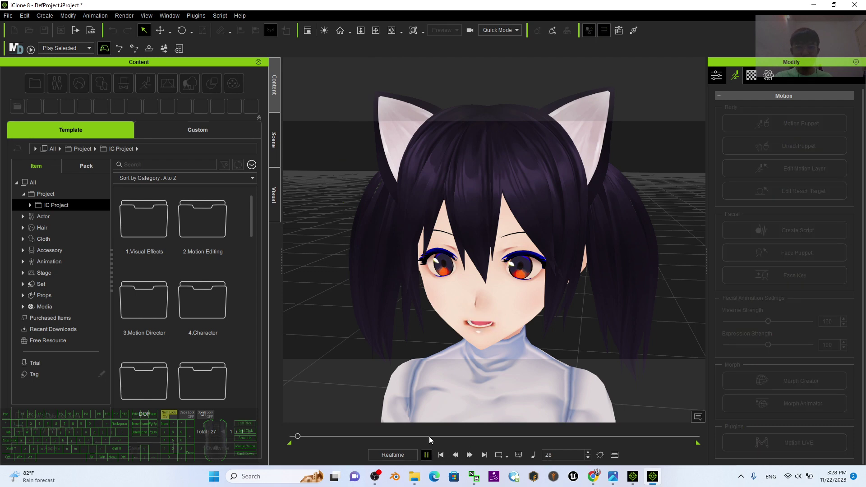
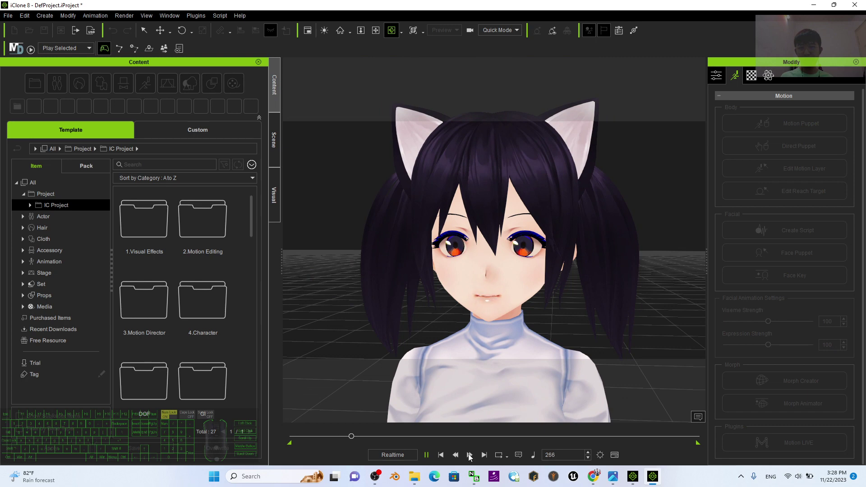
{"action": "left_click", "coordinate": [428, 458]}
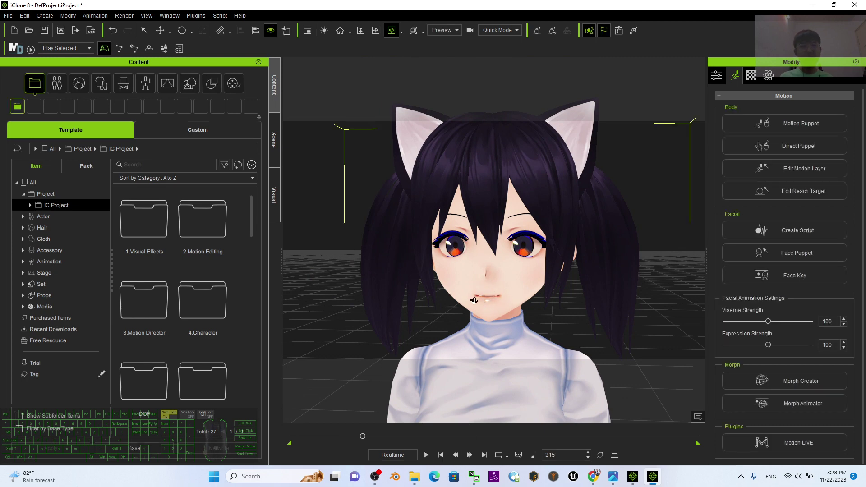
Step: Orbit the view around the girl's face
{"action": "key", "text": "v"}
{"action": "left_click_drag", "start_coordinate": [761, 228], "coordinate": [516, 291]}
{"action": "left_click", "coordinate": [477, 313]}
{"action": "key", "text": "v"}
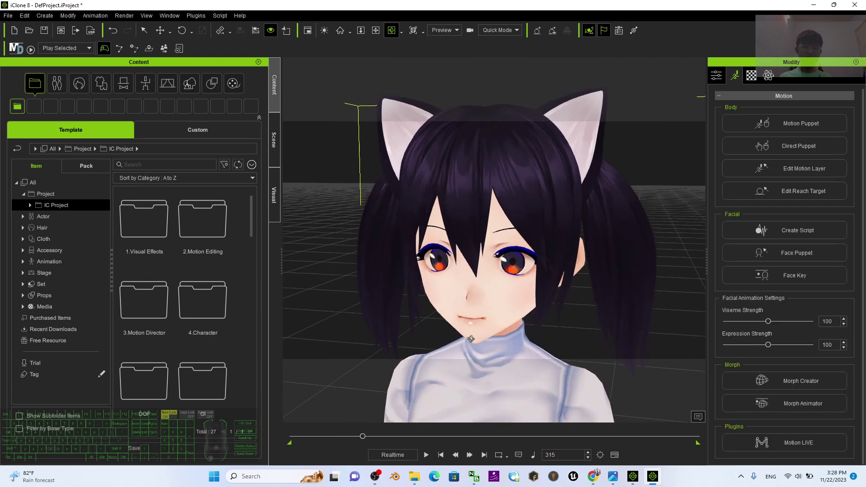
{"action": "left_click", "coordinate": [378, 277]}
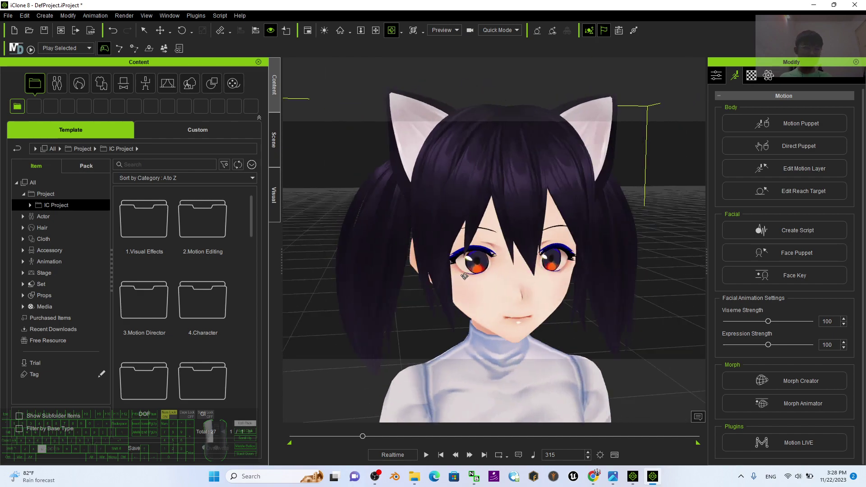
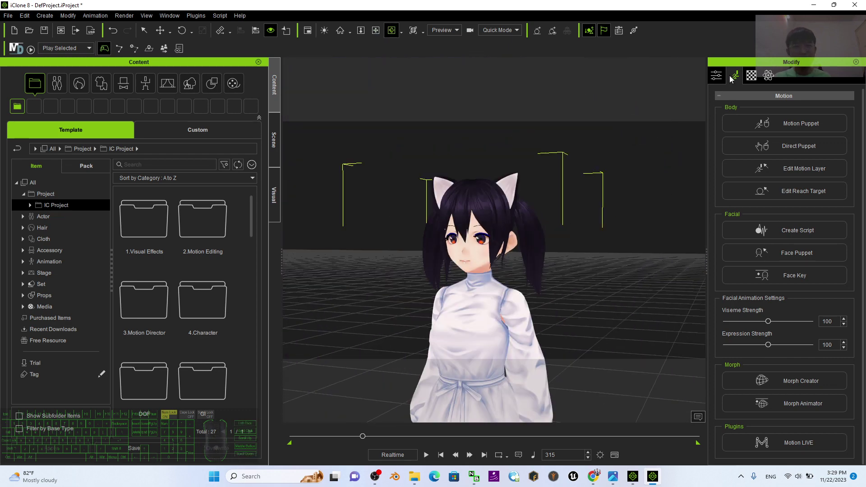
Step: Show the cat-eared girl's Attribute settings in the Modify panel
{"action": "left_click", "coordinate": [723, 77]}
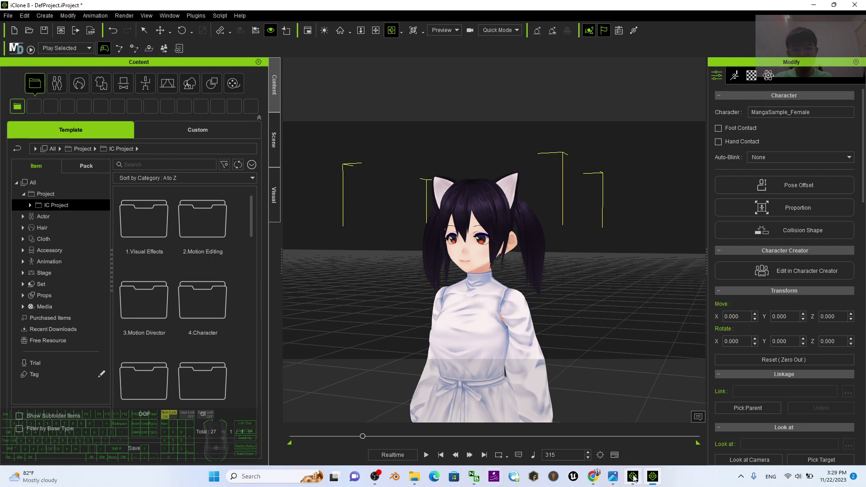